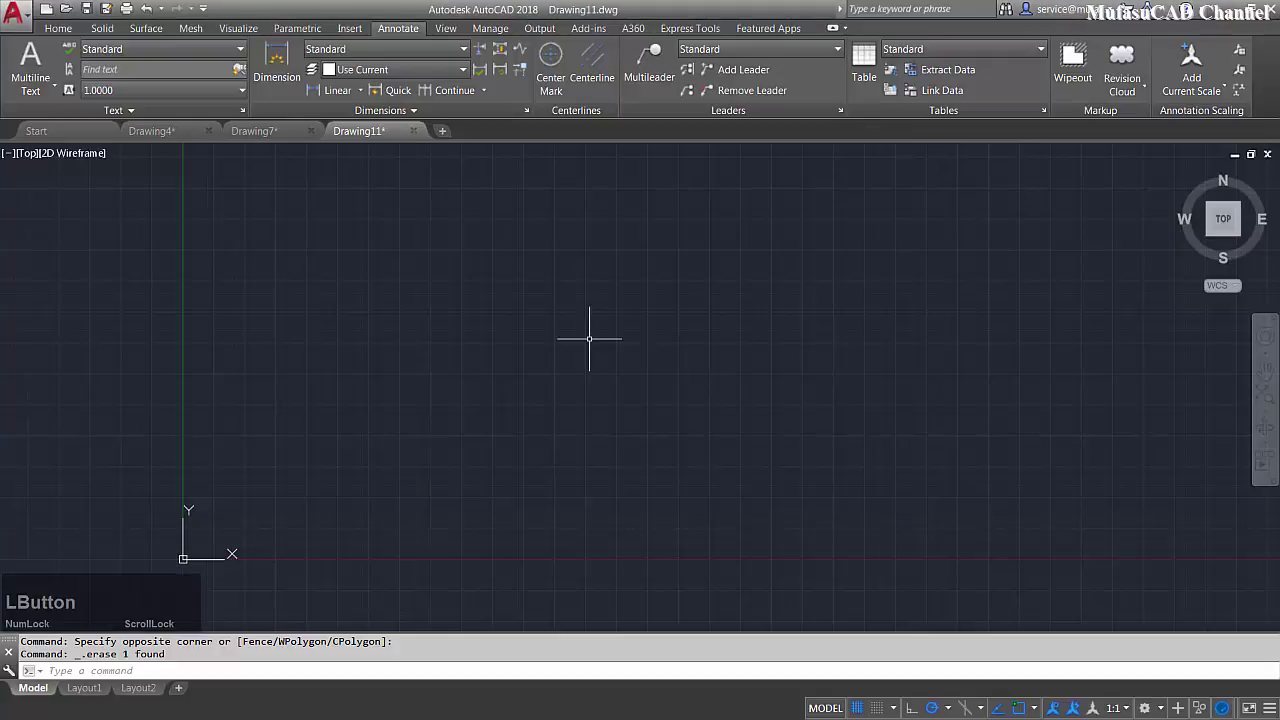
# - Place a single-line text 'MufasuCAD' near the middle at height 1 and rotation 0 via the TEXT command
pyautogui.click(580, 389)
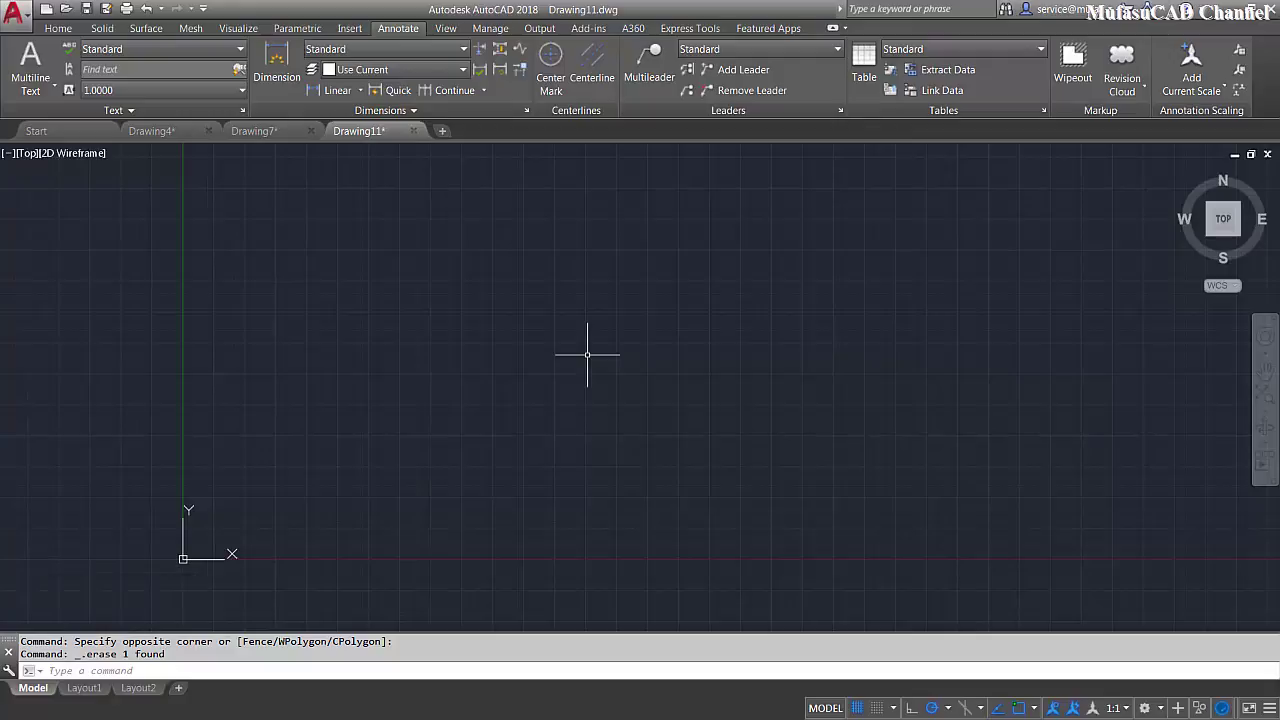
pyautogui.write('text')
pyautogui.press('space')
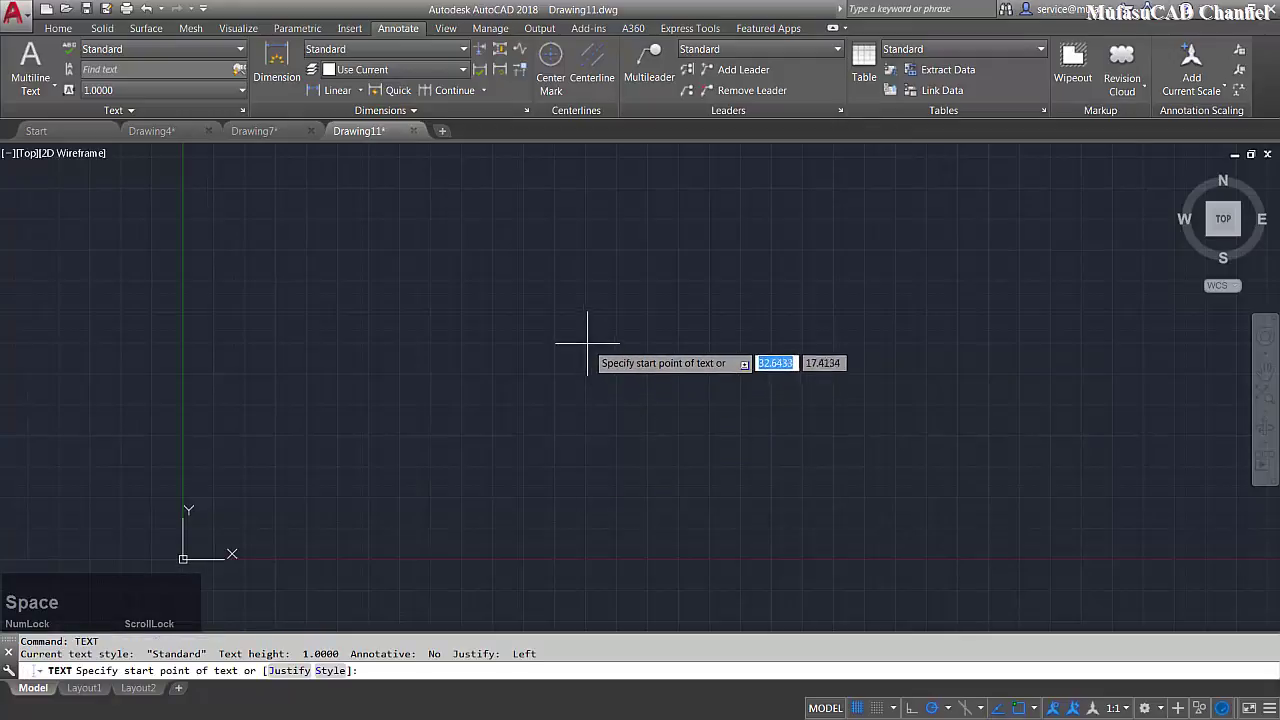
pyautogui.click(490, 345)
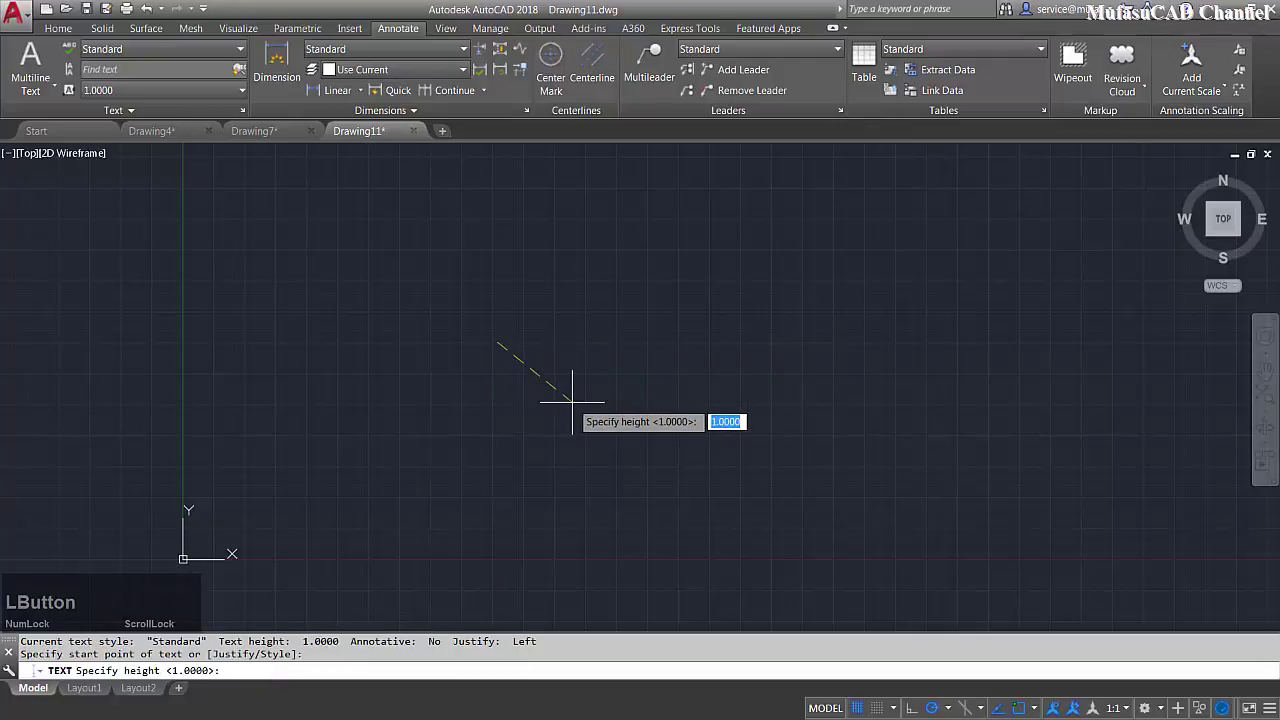
pyautogui.press('1')
pyautogui.press('space')
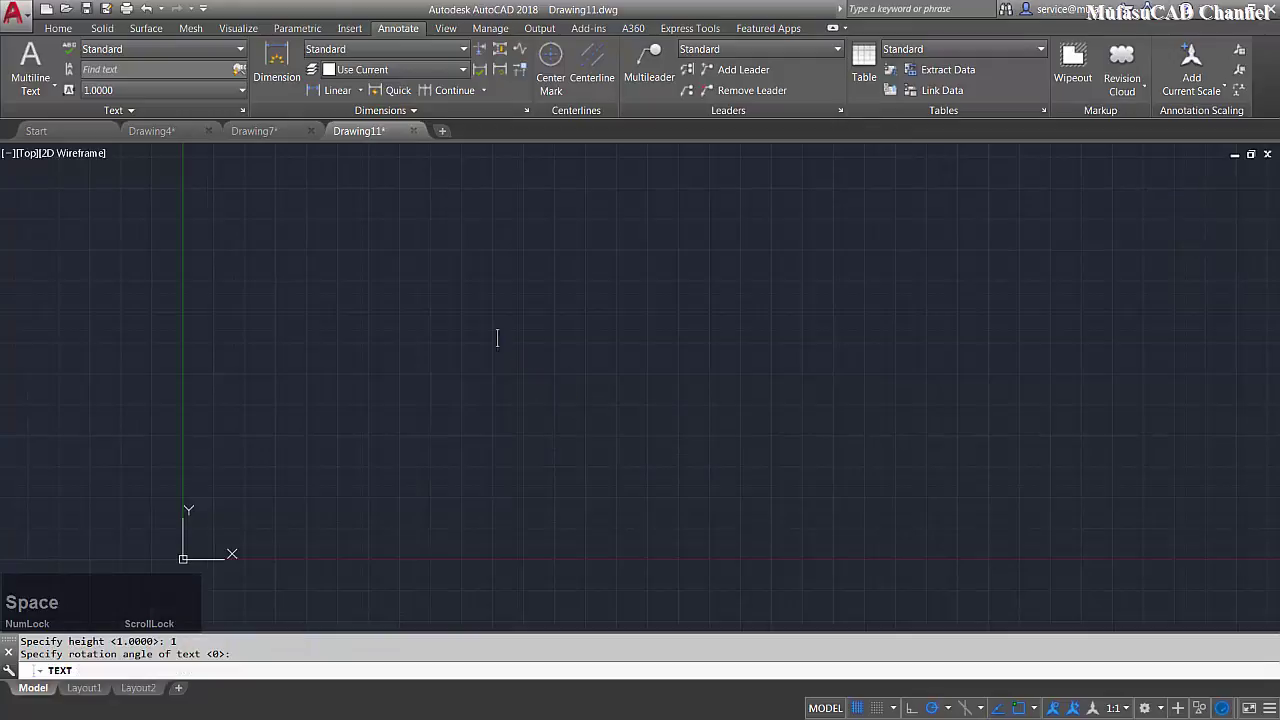
pyautogui.press('m')
pyautogui.write('MUFAsucad')
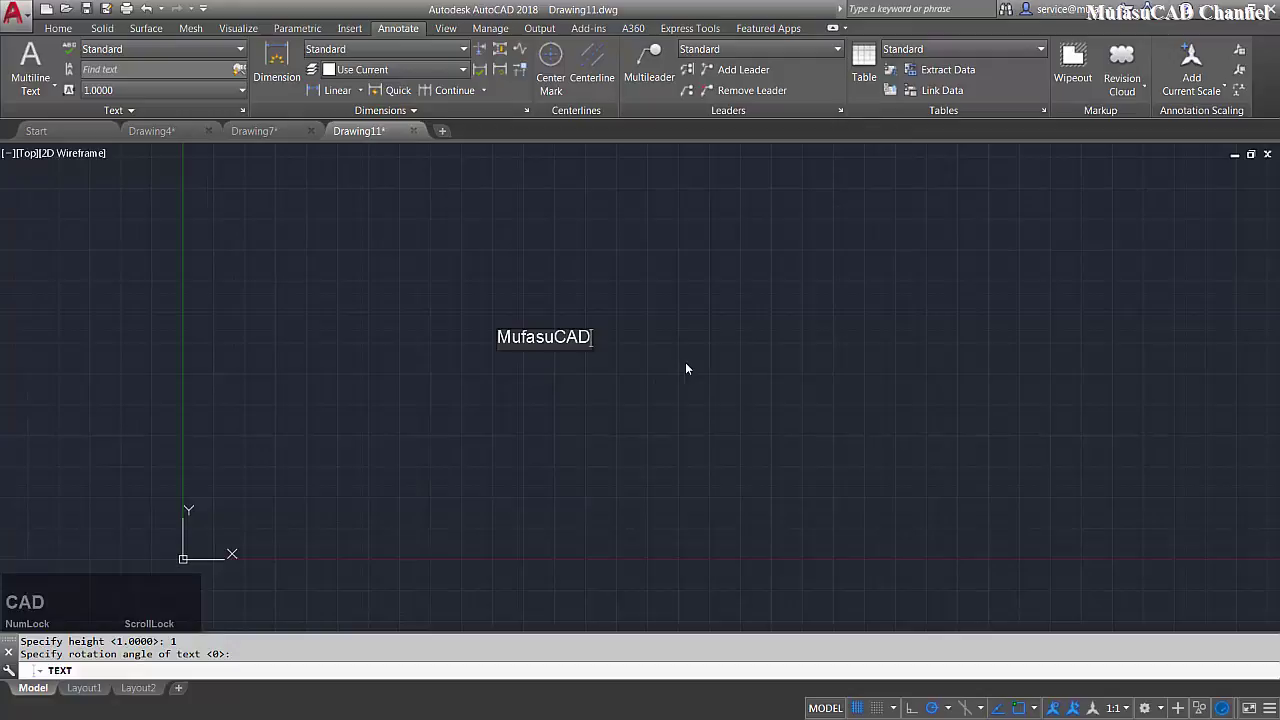
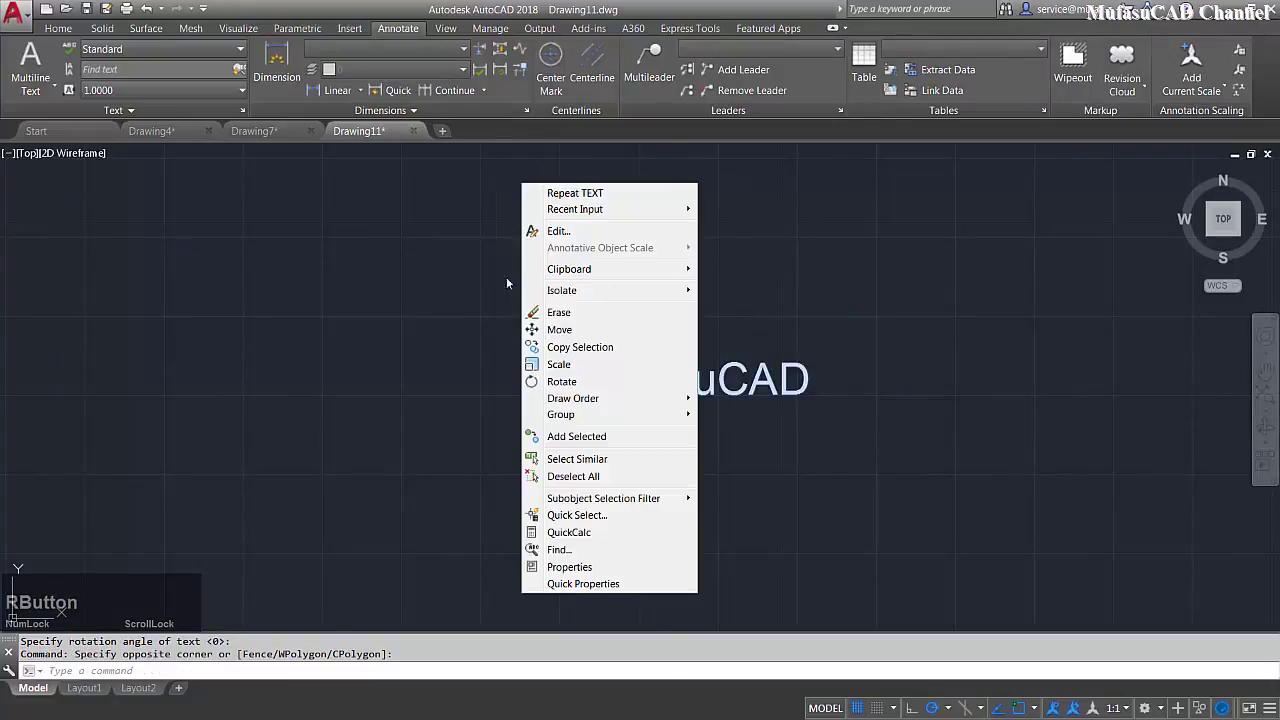
# - Change the MufasuCAD text's height to 4 in the Properties palette
pyautogui.click(581, 571)
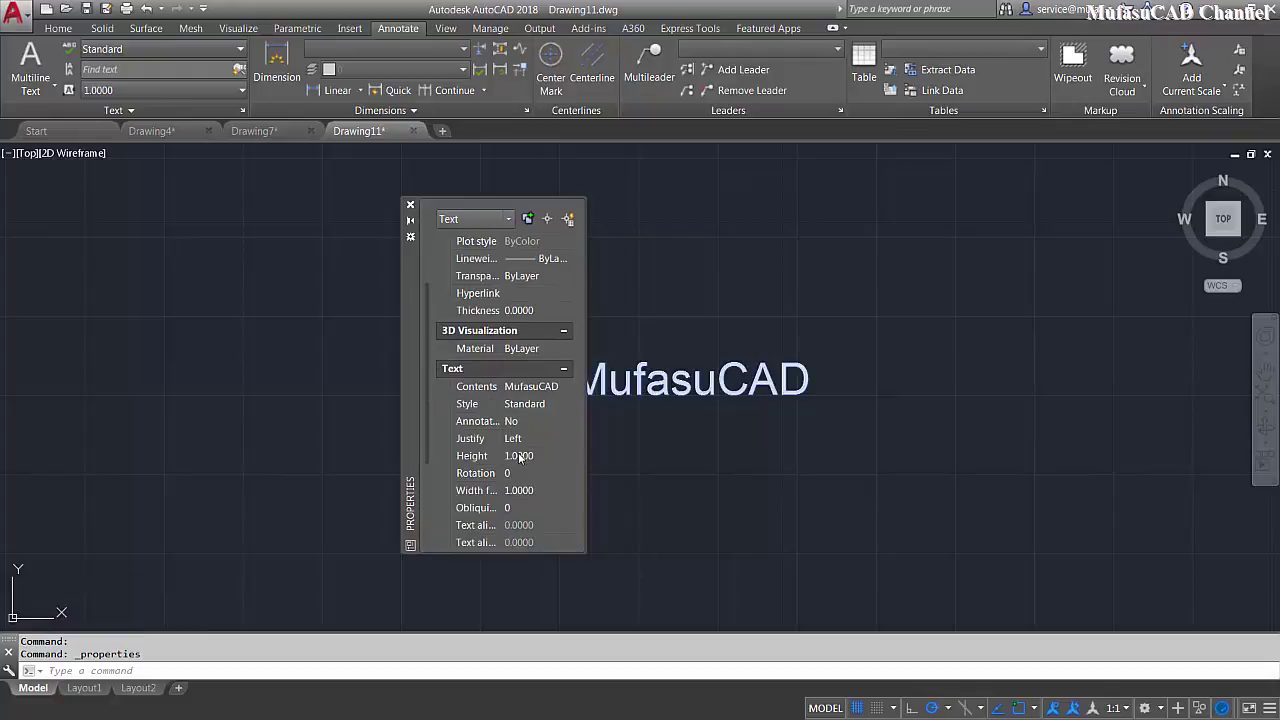
pyautogui.click(520, 454)
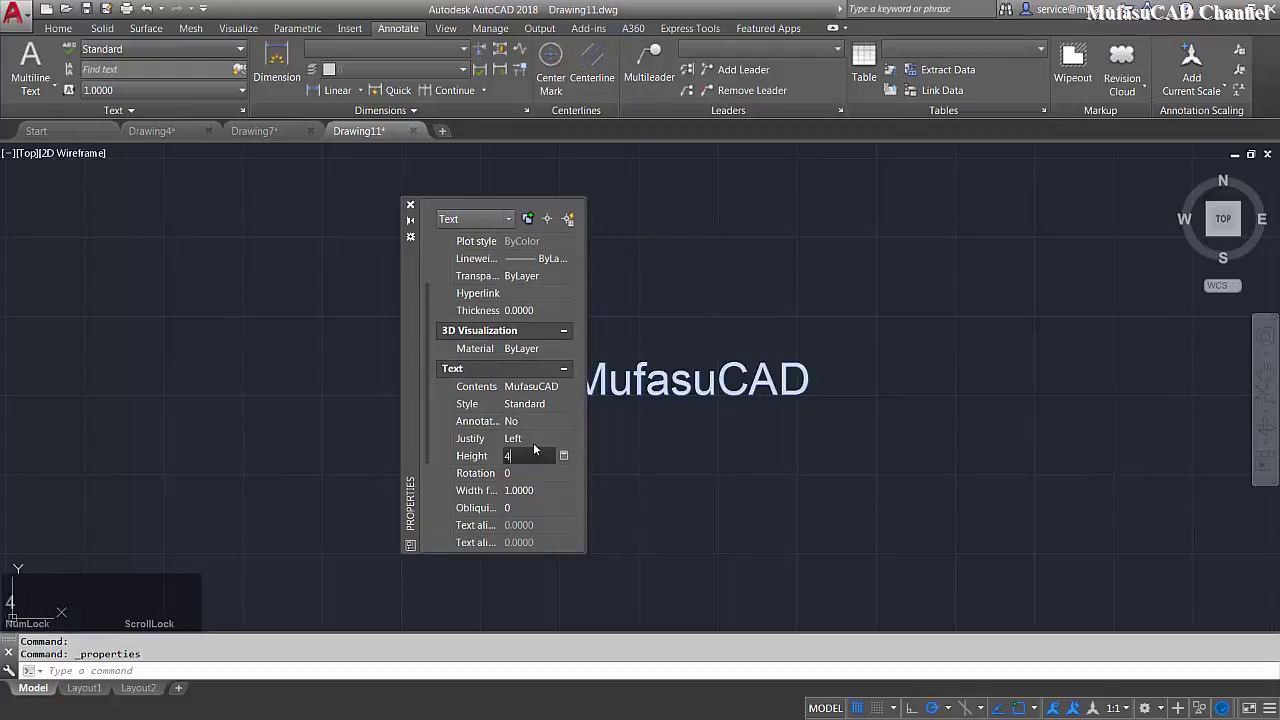
pyautogui.click(535, 435)
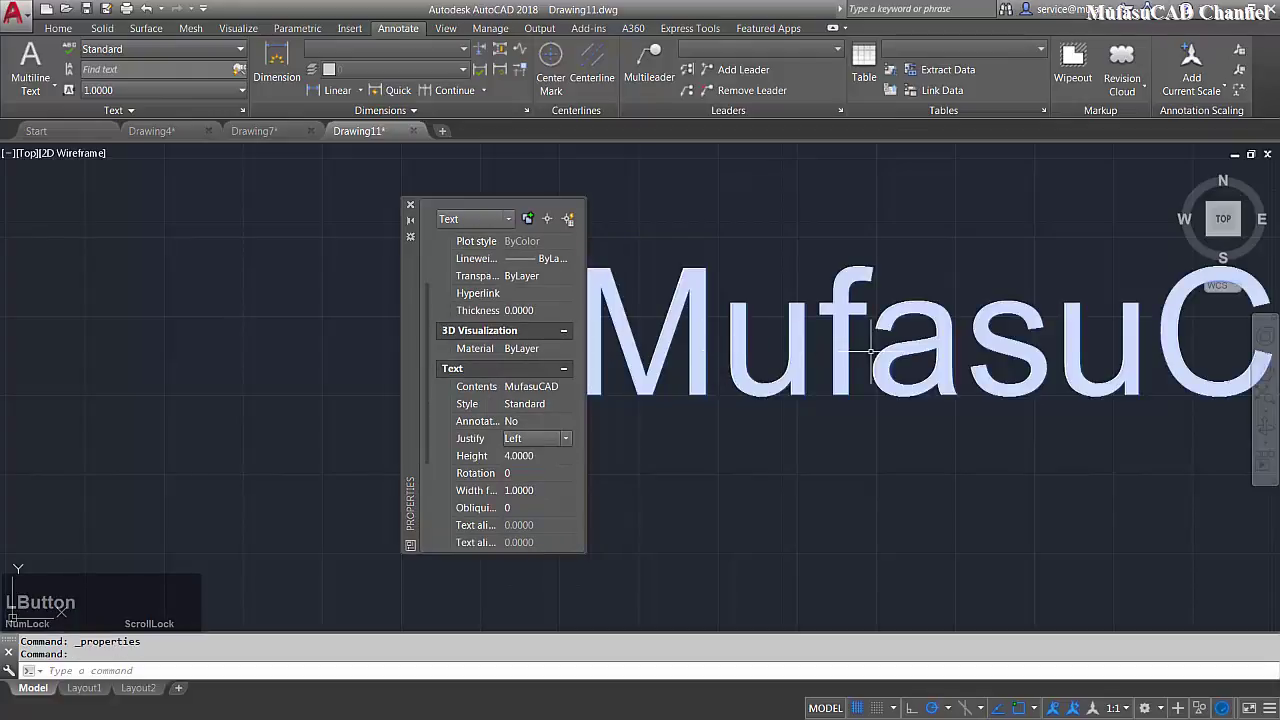
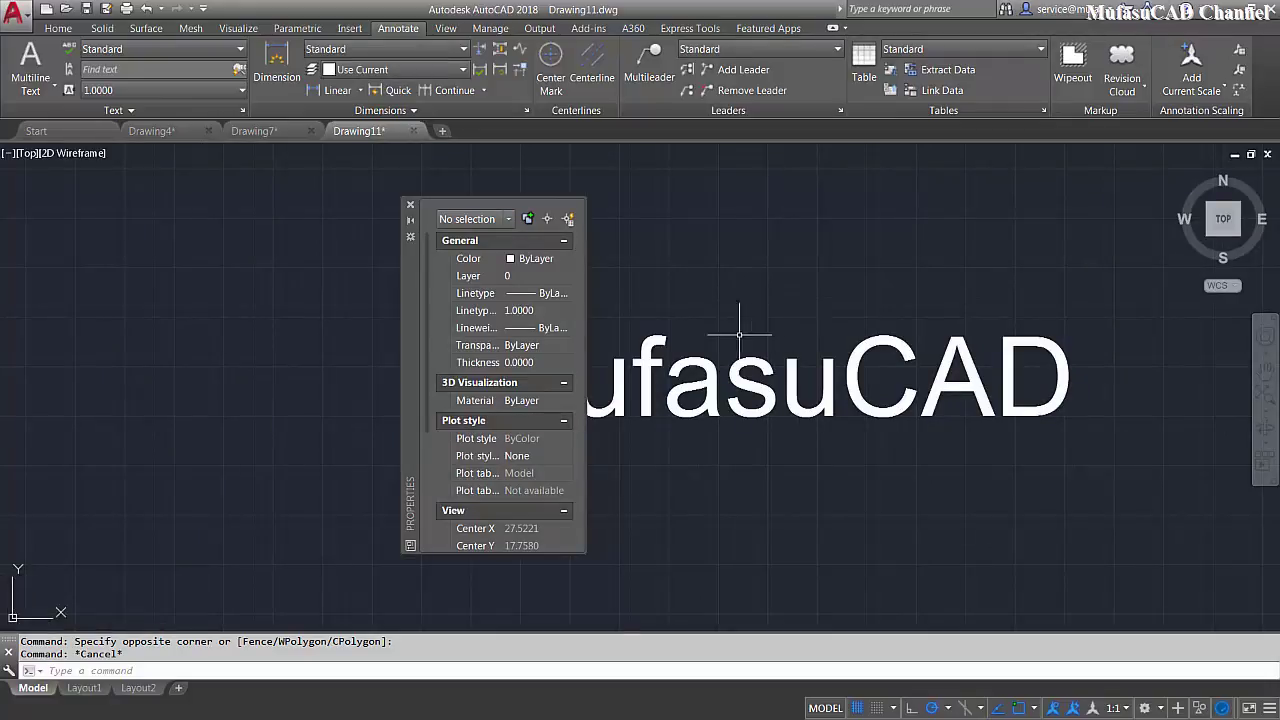
# - Add a second 'mufasucad' text above the large one at height 1 and rotation 0
pyautogui.click(415, 299)
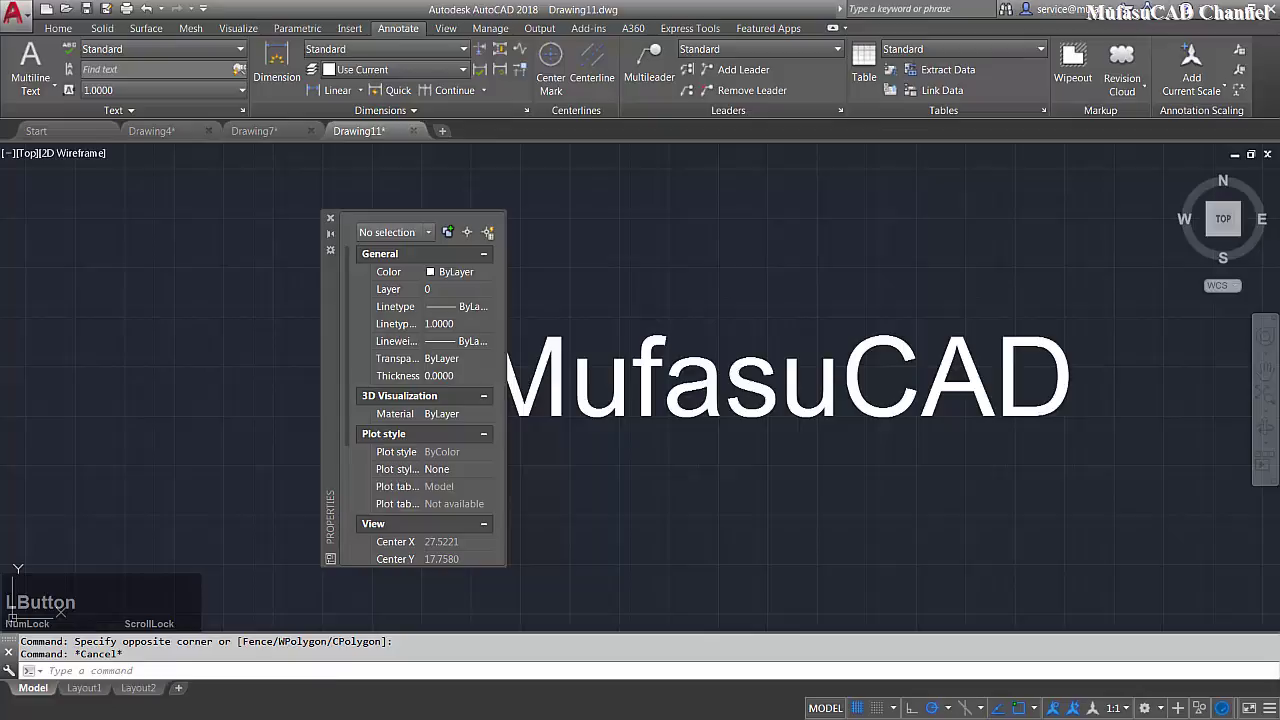
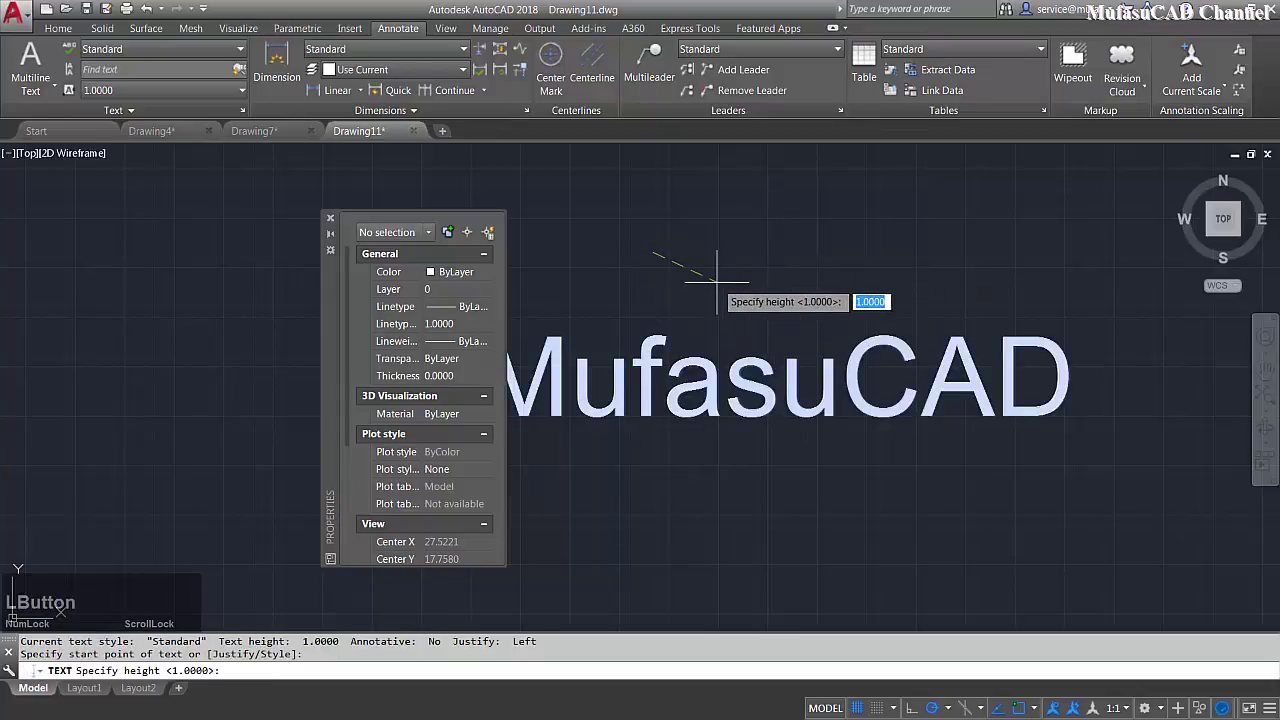
pyautogui.press('1')
pyautogui.press('space')
pyautogui.press('0')
pyautogui.press('space')
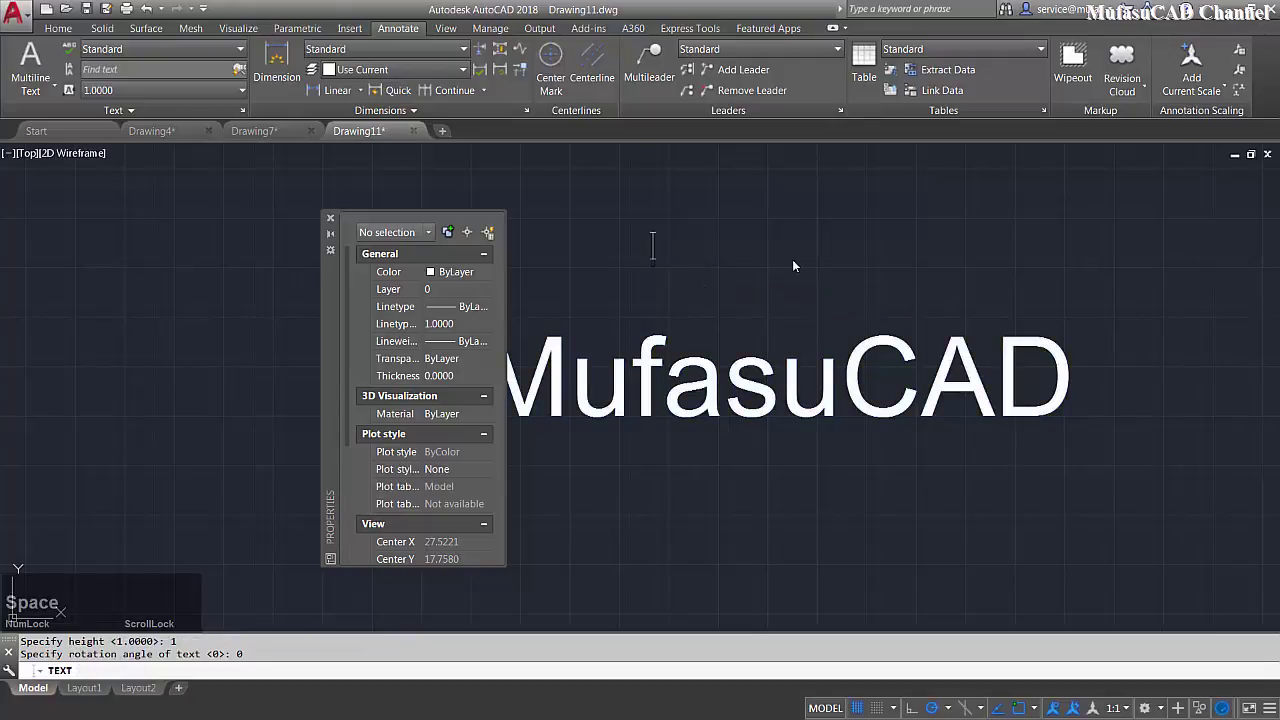
pyautogui.write('mufasucad')
pyautogui.press('Return')
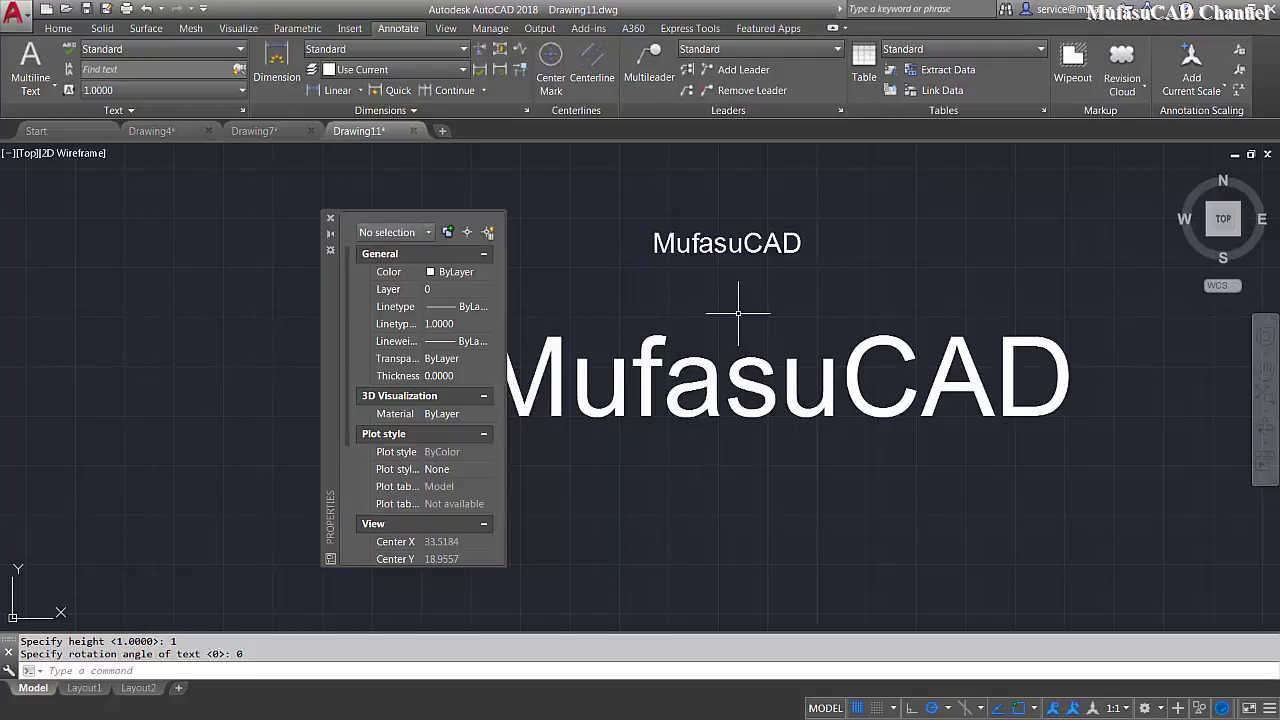
# - Set the text style height to 4 via ST and place a third 'Mufasucad' text below, zooming out to see all three
pyautogui.write('st')
pyautogui.press('space')
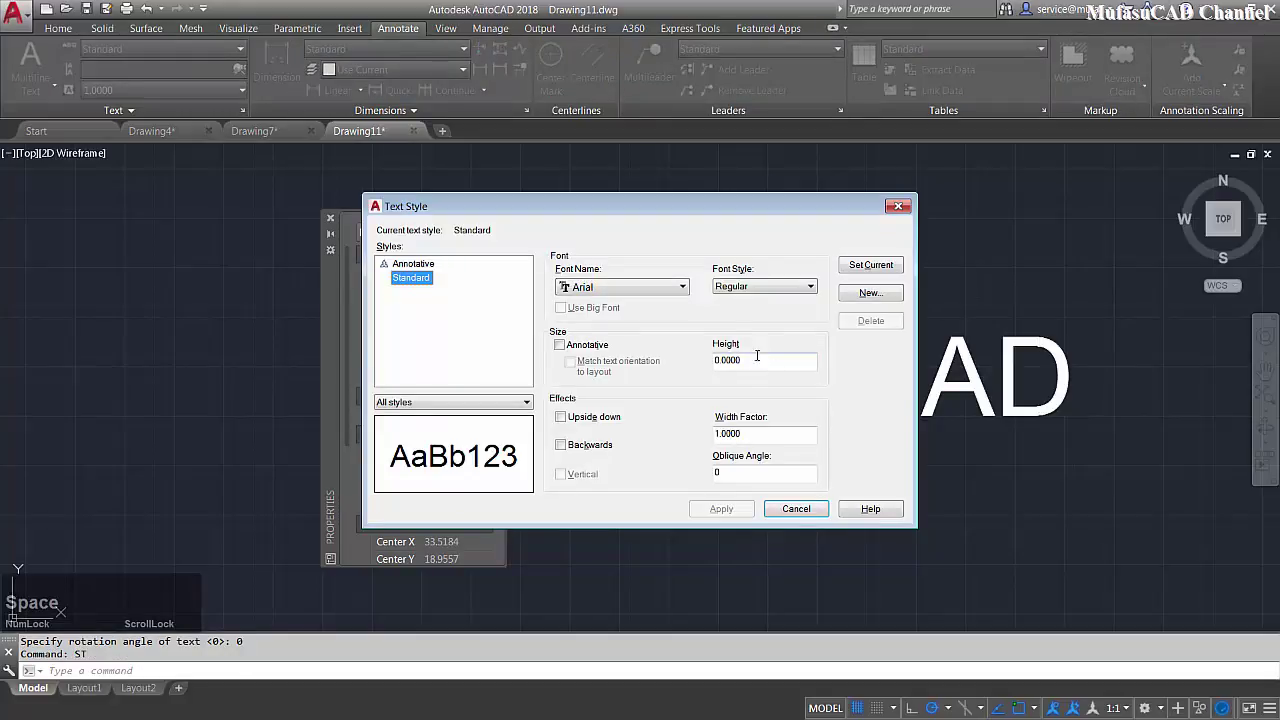
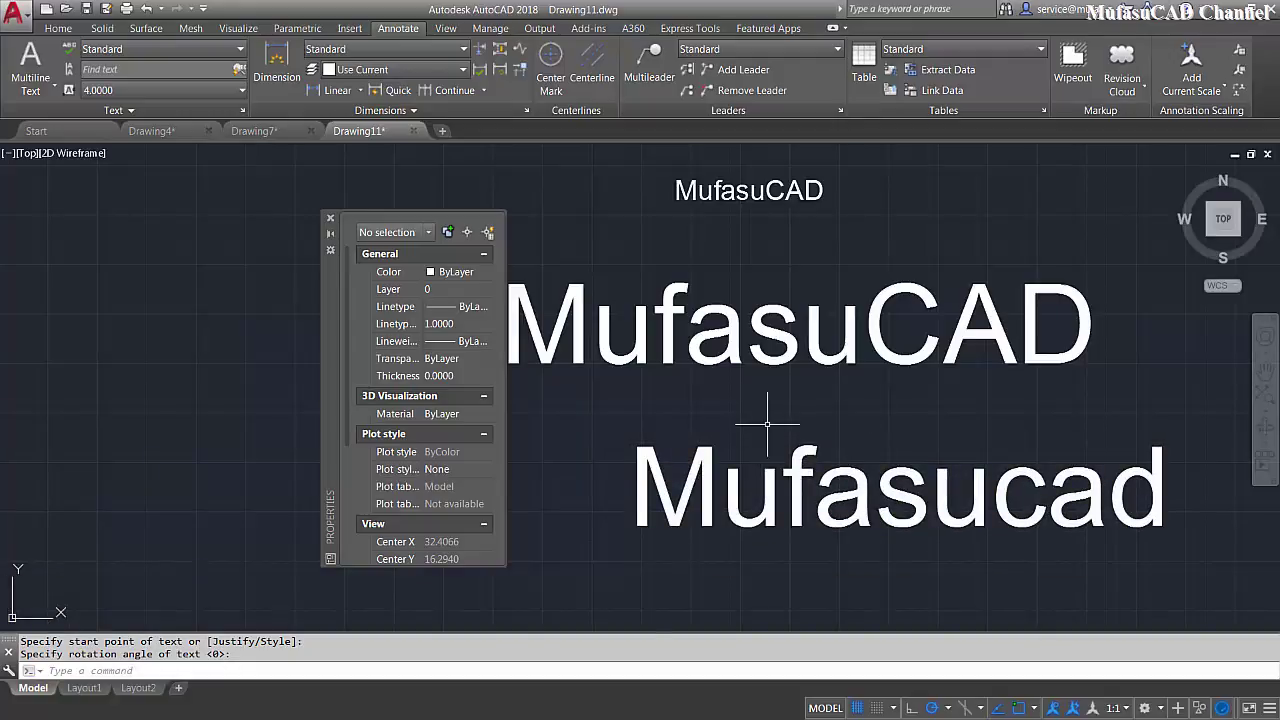
pyautogui.scroll(-3)
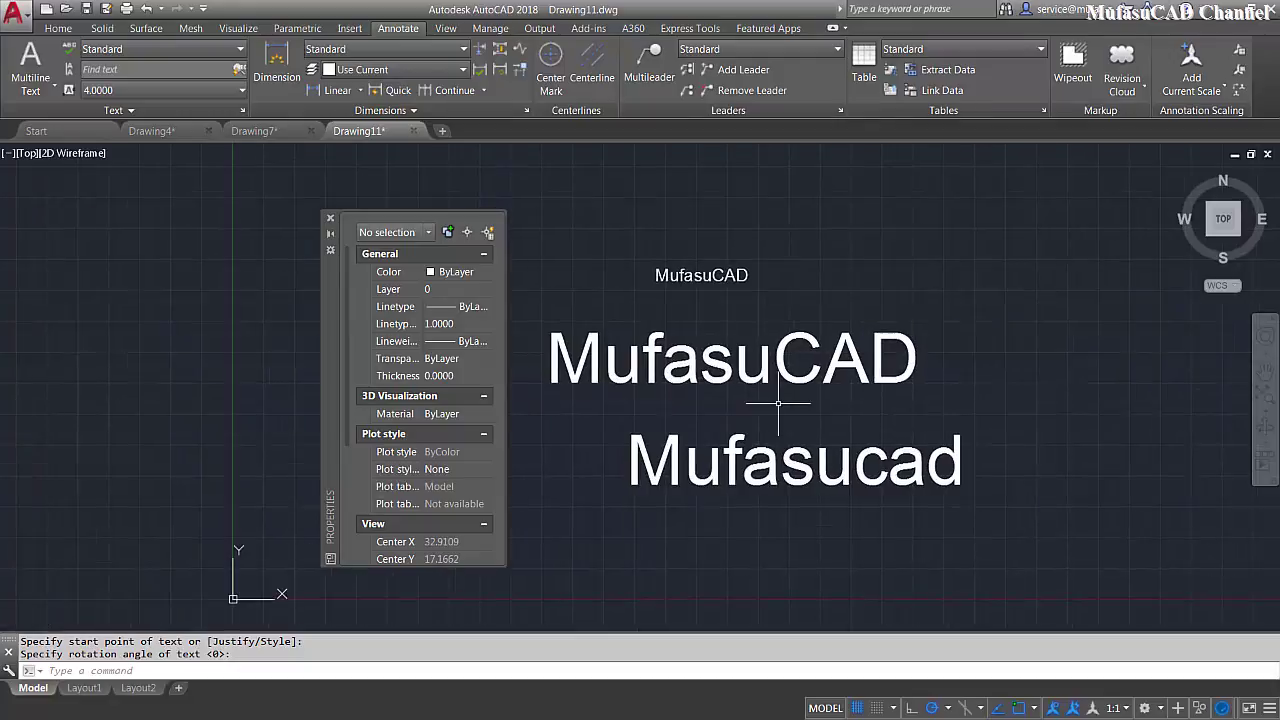